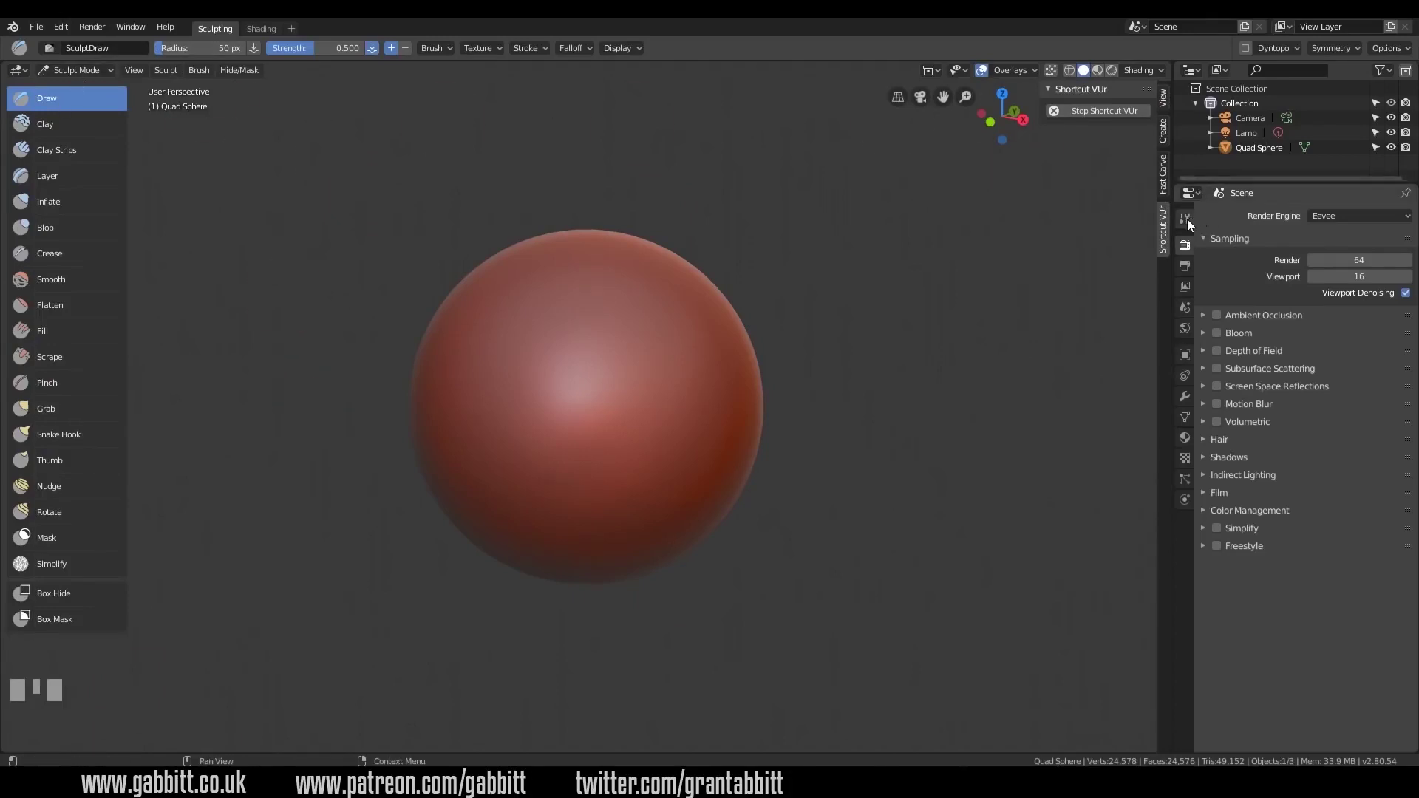
# - Show the Draw brush's Active Tool settings and enable Dyntopo with its 12 px detail size
pyautogui.click(1190, 222)
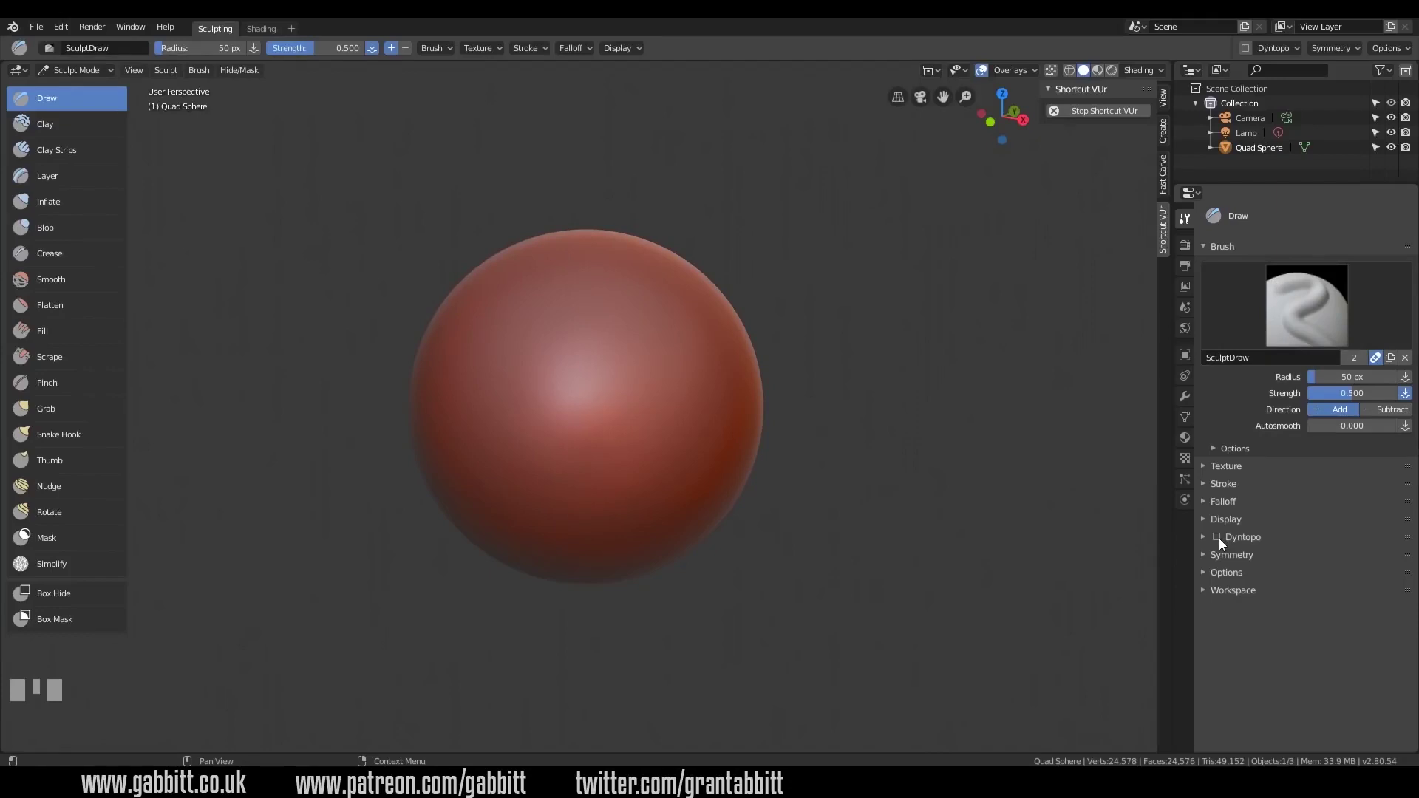
pyautogui.click(1221, 541)
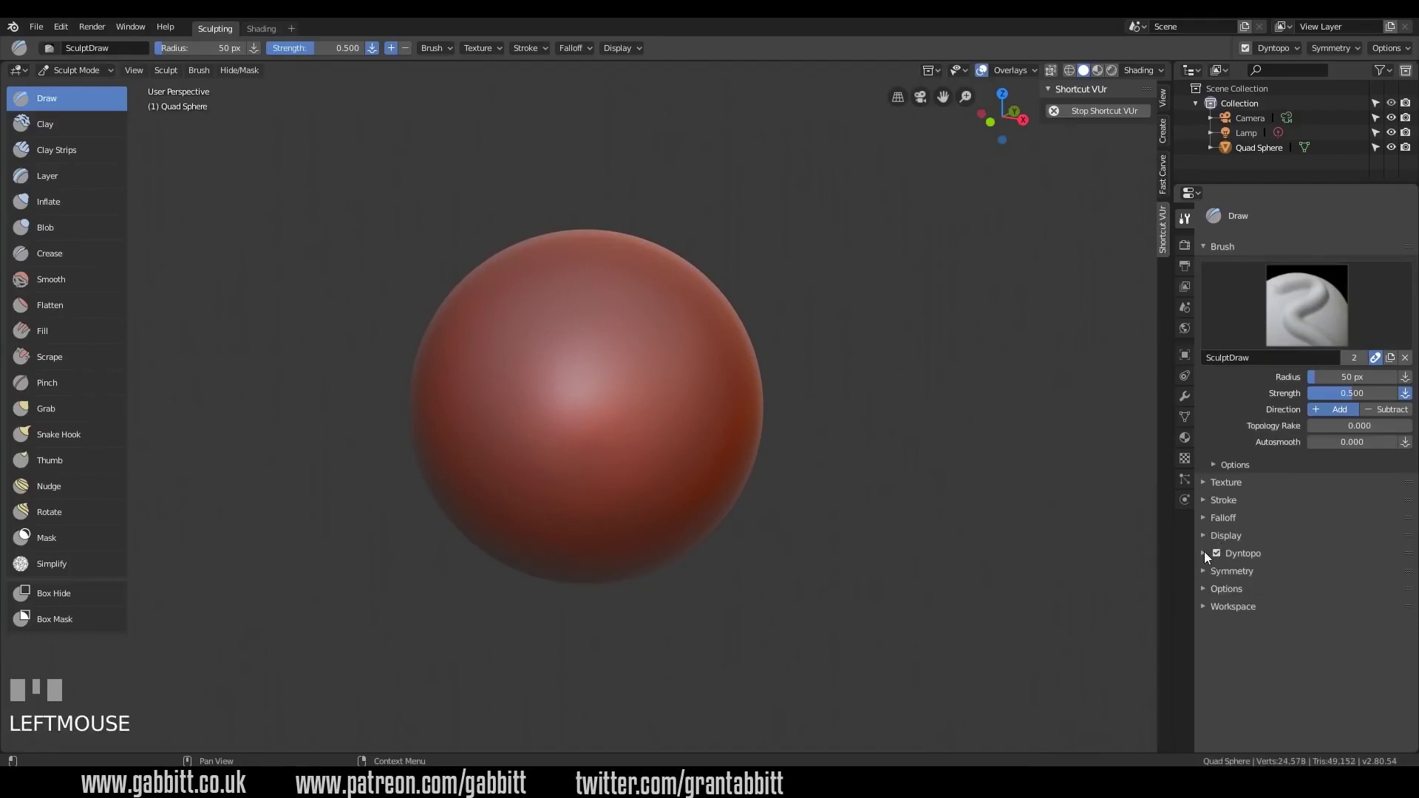
pyautogui.click(1208, 555)
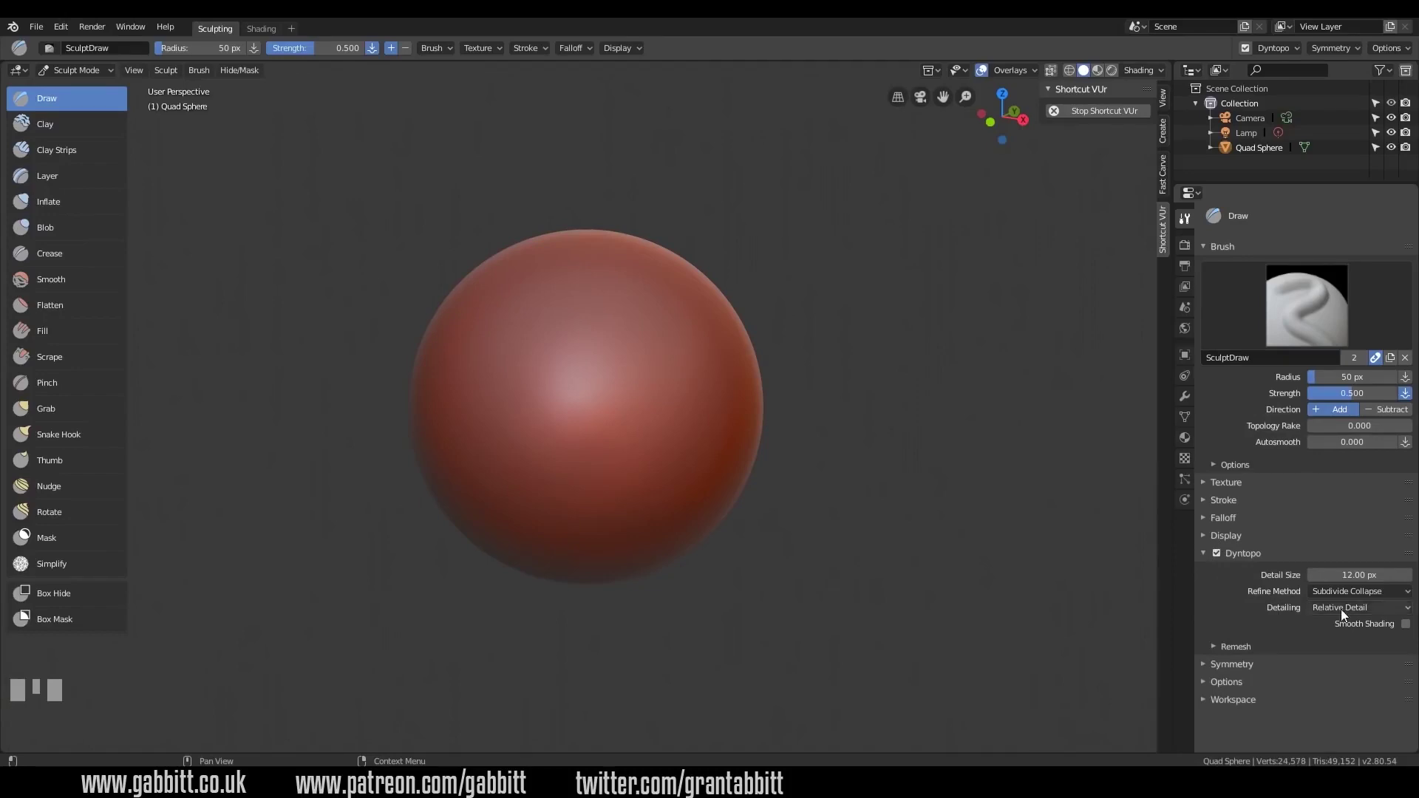
# - Sculpt a long raised curved ridge across the sphere with the Draw brush
pyautogui.moveTo(1345, 613); pyautogui.dragTo(607, 442)
pyautogui.scroll(3)
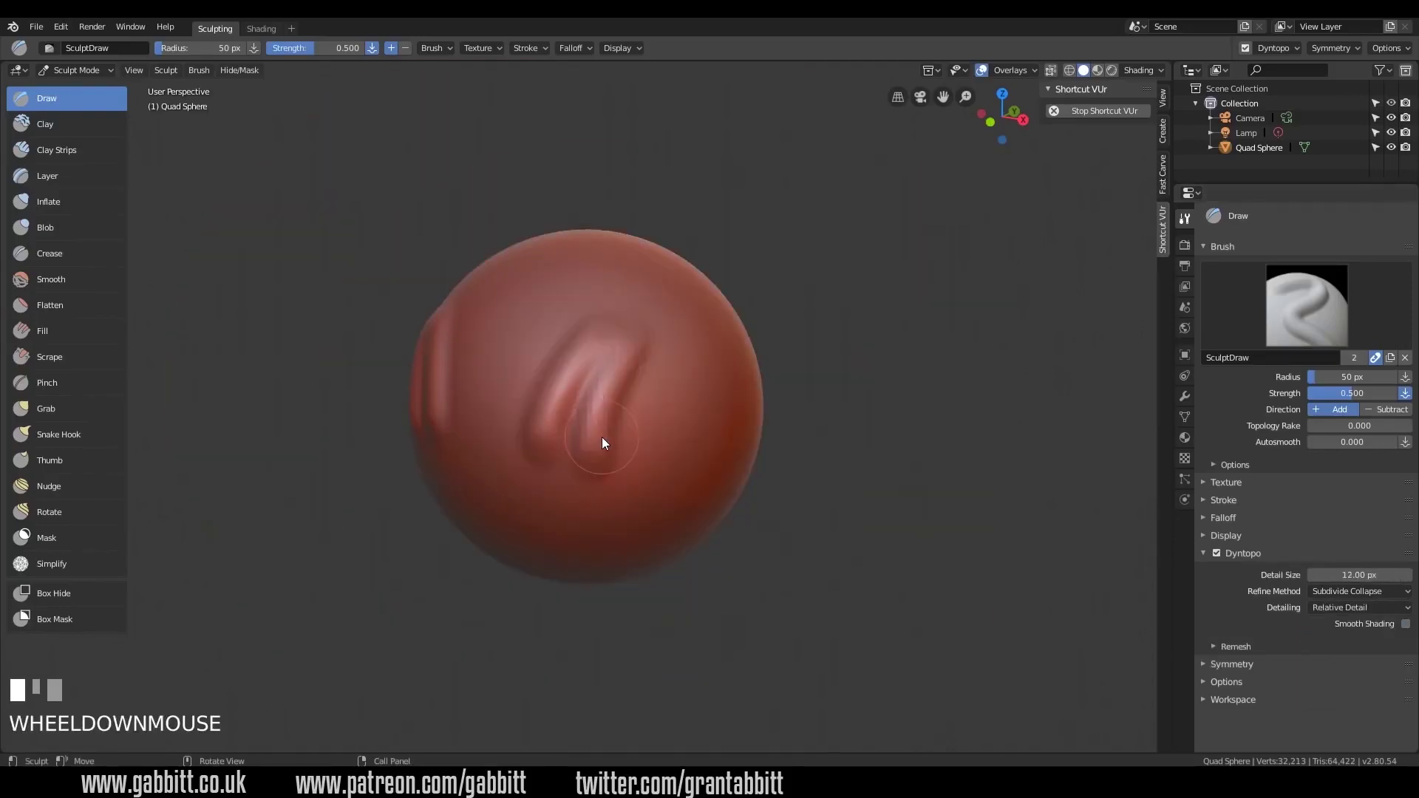
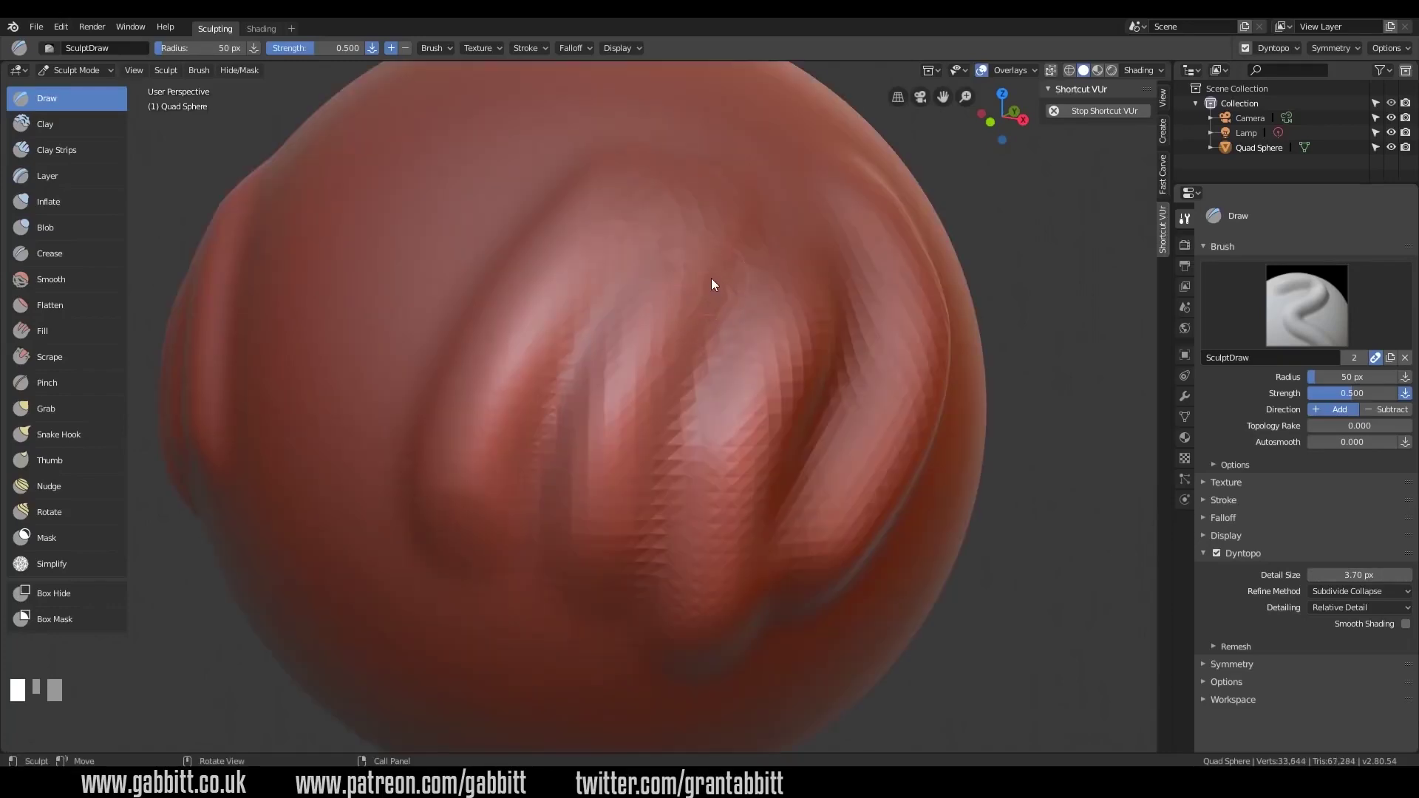
# - Sculpt another short raised stroke near the sphere's centre and inspect it up close
pyautogui.moveTo(625, 429); pyautogui.dragTo(618, 418)
pyautogui.press('z')
pyautogui.scroll(3)
pyautogui.scroll(-3)
pyautogui.scroll(3)
pyautogui.scroll(-3)
pyautogui.scroll(-3)
pyautogui.scroll(-3)
pyautogui.scroll(-3)
pyautogui.scroll(-3)
pyautogui.scroll(3)
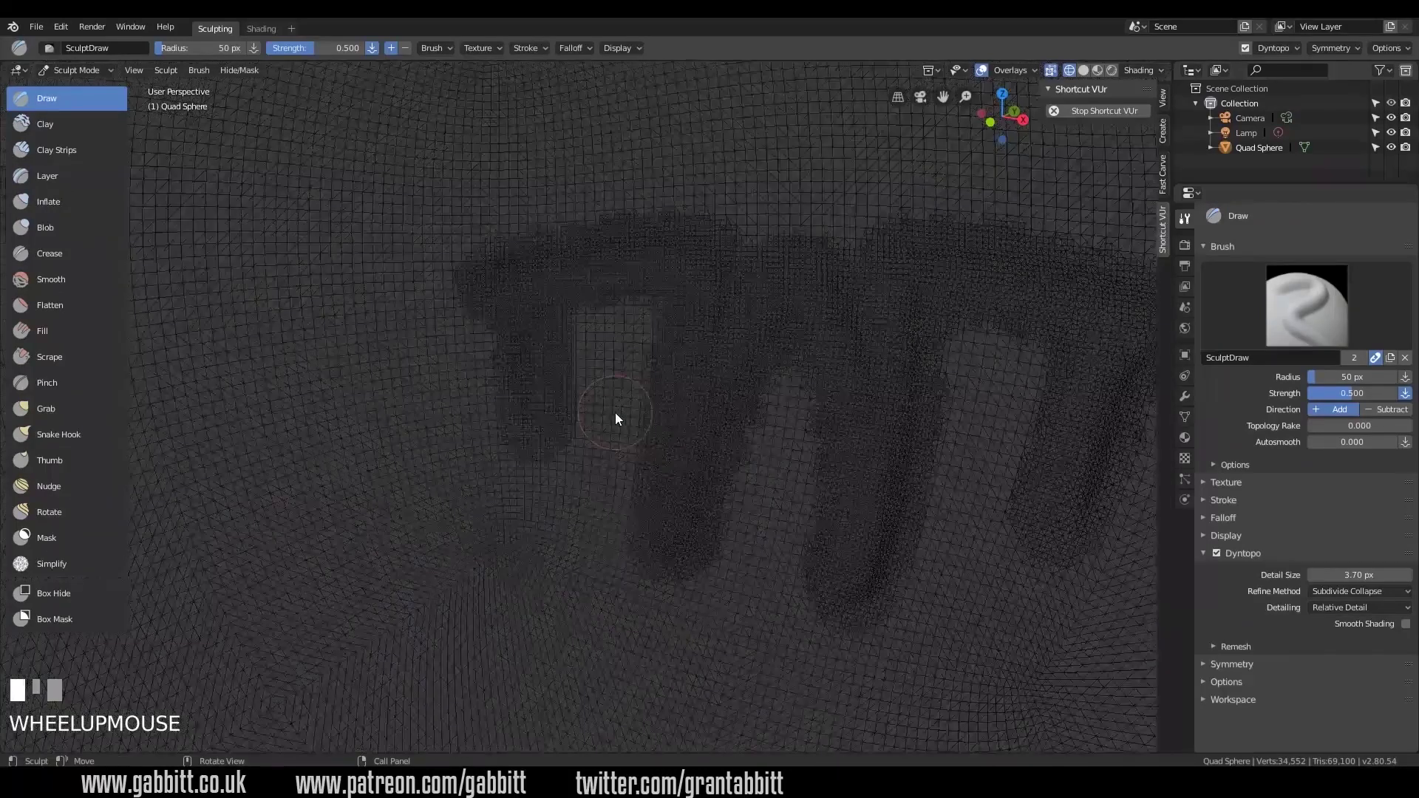
# - Set the Dyntopo Refine Method to Subdivide Collapse
pyautogui.click(604, 436)
pyautogui.click(1337, 597)
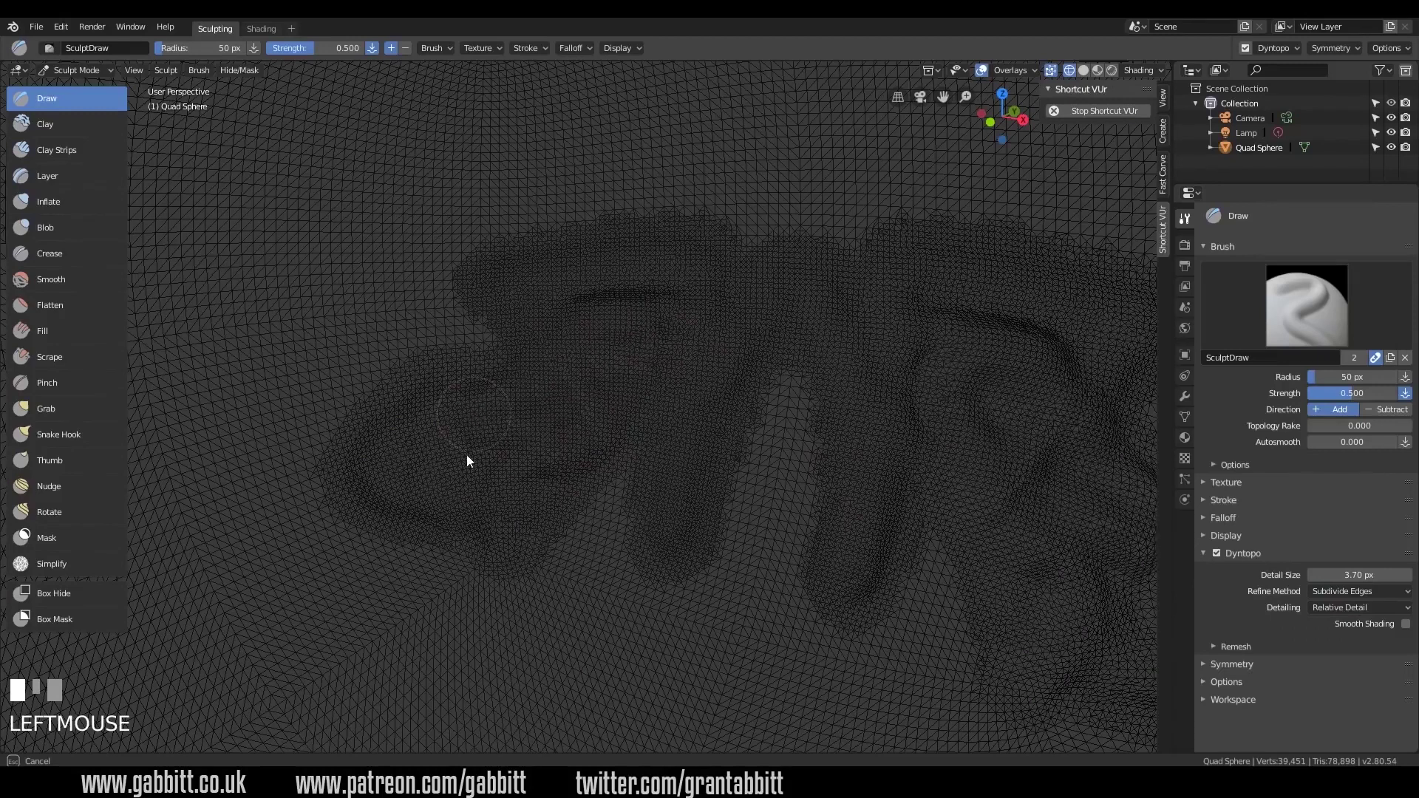
pyautogui.click(579, 289)
pyautogui.scroll(-3)
# - Draw several raised test strokes across the sphere and undo the last one
pyautogui.moveTo(513, 384); pyautogui.dragTo(784, 381)
pyautogui.scroll(-3)
pyautogui.scroll(3)
pyautogui.press('z')
pyautogui.moveTo(784, 381); pyautogui.dragTo(589, 354)
pyautogui.scroll(3)
pyautogui.scroll(-3)
pyautogui.moveTo(589, 355); pyautogui.dragTo(501, 380)
pyautogui.press('ctrl+z')
pyautogui.scroll(3)
pyautogui.scroll(3)
pyautogui.scroll(-3)
pyautogui.scroll(3)
pyautogui.scroll(-3)
# - Draw two smooth wavy raised strokes side by side near the sphere's centre
pyautogui.moveTo(500, 380); pyautogui.dragTo(627, 420)
pyautogui.scroll(3)
pyautogui.moveTo(627, 419); pyautogui.dragTo(530, 483)
pyautogui.scroll(-3)
pyautogui.scroll(-3)
pyautogui.scroll(3)
pyautogui.moveTo(531, 483); pyautogui.dragTo(767, 373)
pyautogui.scroll(-3)
pyautogui.scroll(3)
pyautogui.moveTo(767, 373); pyautogui.dragTo(719, 504)
pyautogui.scroll(-3)
pyautogui.scroll(-3)
pyautogui.scroll(-3)
pyautogui.moveTo(719, 505); pyautogui.dragTo(627, 465)
# - Undo the wavy strokes so the sphere is smooth again
pyautogui.press('ctrl+z')
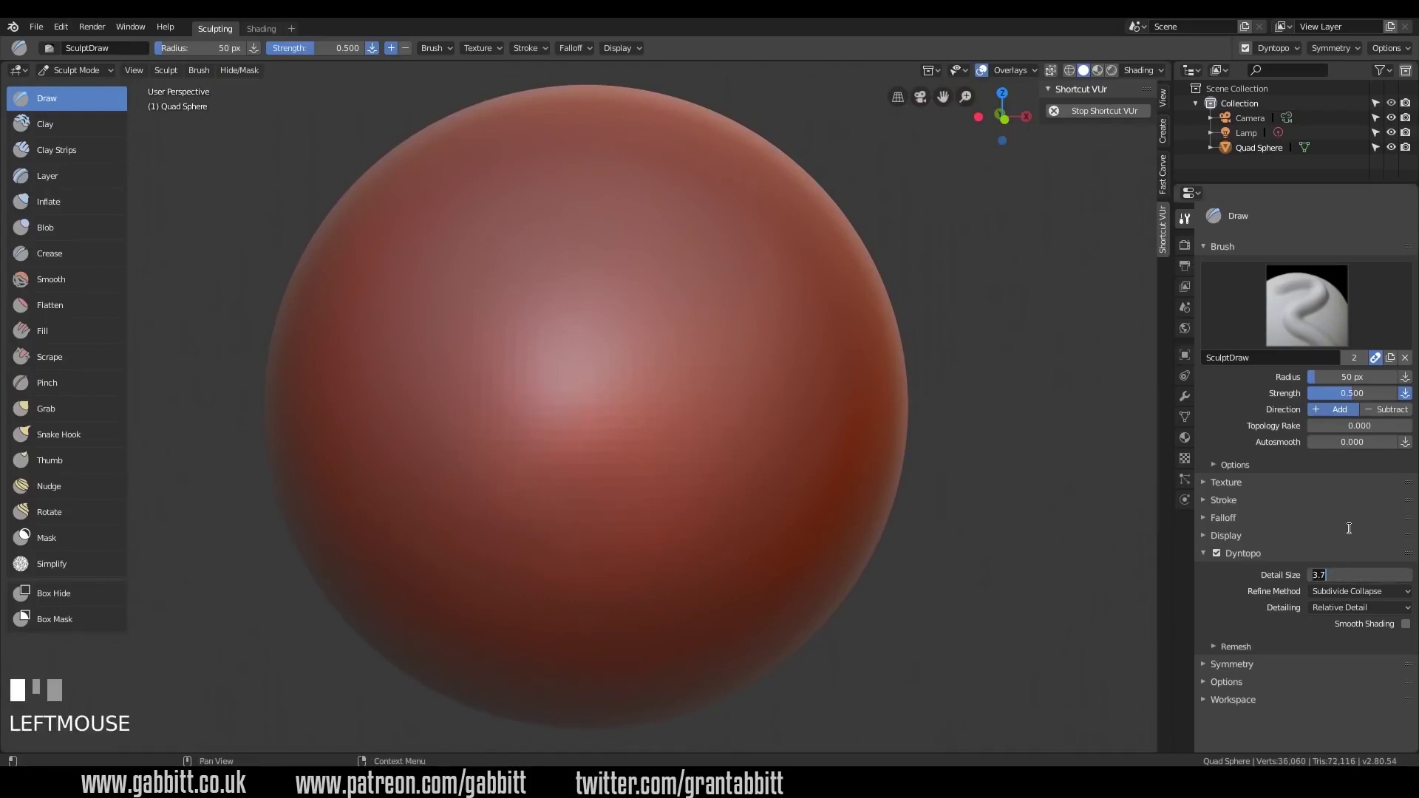
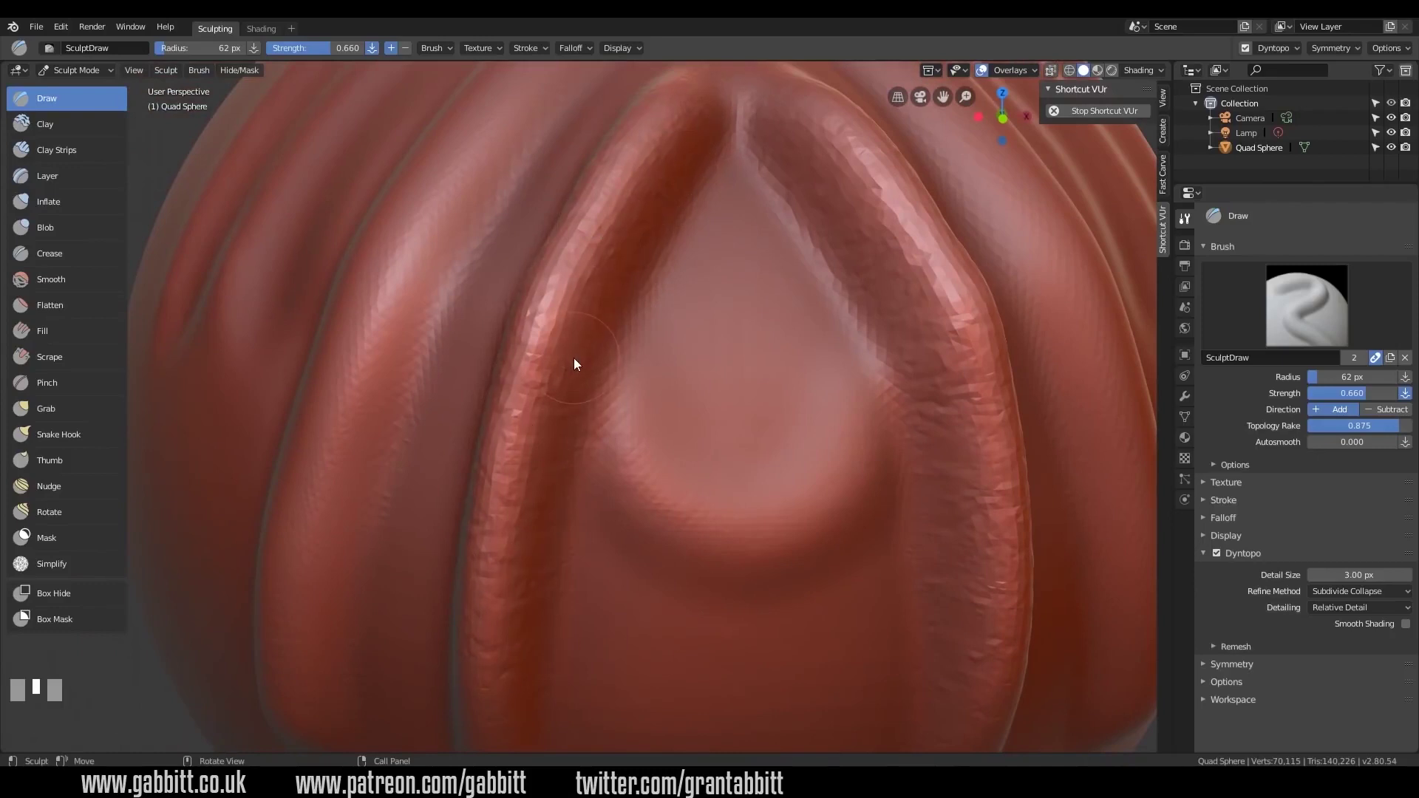
pyautogui.moveTo(77, 256); pyautogui.dragTo(659, 379)
pyautogui.moveTo(658, 379); pyautogui.dragTo(1400, 437)
pyautogui.moveTo(1399, 436); pyautogui.dragTo(719, 417)
pyautogui.moveTo(719, 417); pyautogui.dragTo(612, 276)
pyautogui.moveTo(611, 275); pyautogui.dragTo(627, 440)
pyautogui.middleClick(628, 440)
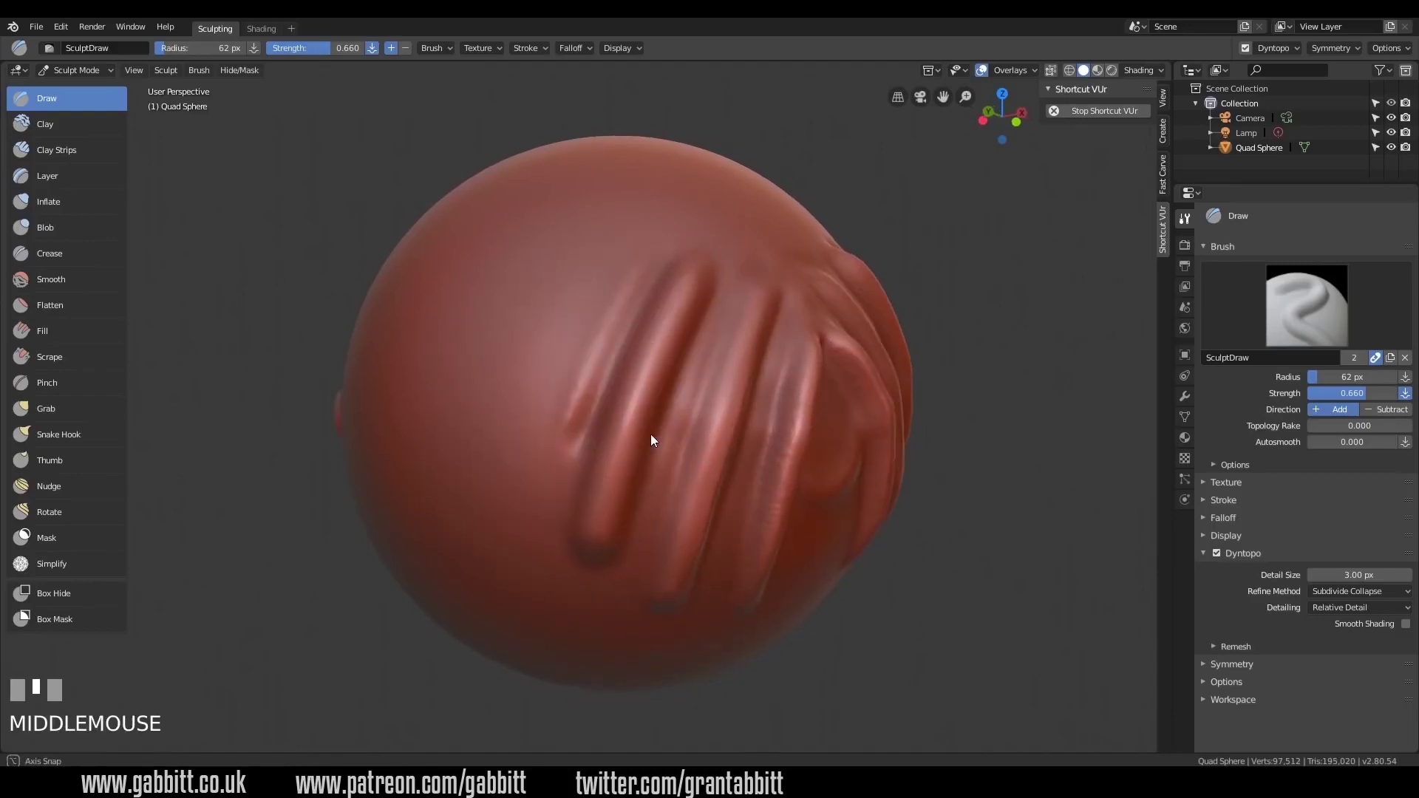
# - Draw two raised ridges on the sphere's side and two raised symbols above them
pyautogui.moveTo(657, 437); pyautogui.dragTo(764, 541)
pyautogui.moveTo(764, 540); pyautogui.dragTo(595, 249)
pyautogui.moveTo(596, 249); pyautogui.dragTo(705, 311)
pyautogui.moveTo(705, 311); pyautogui.dragTo(619, 235)
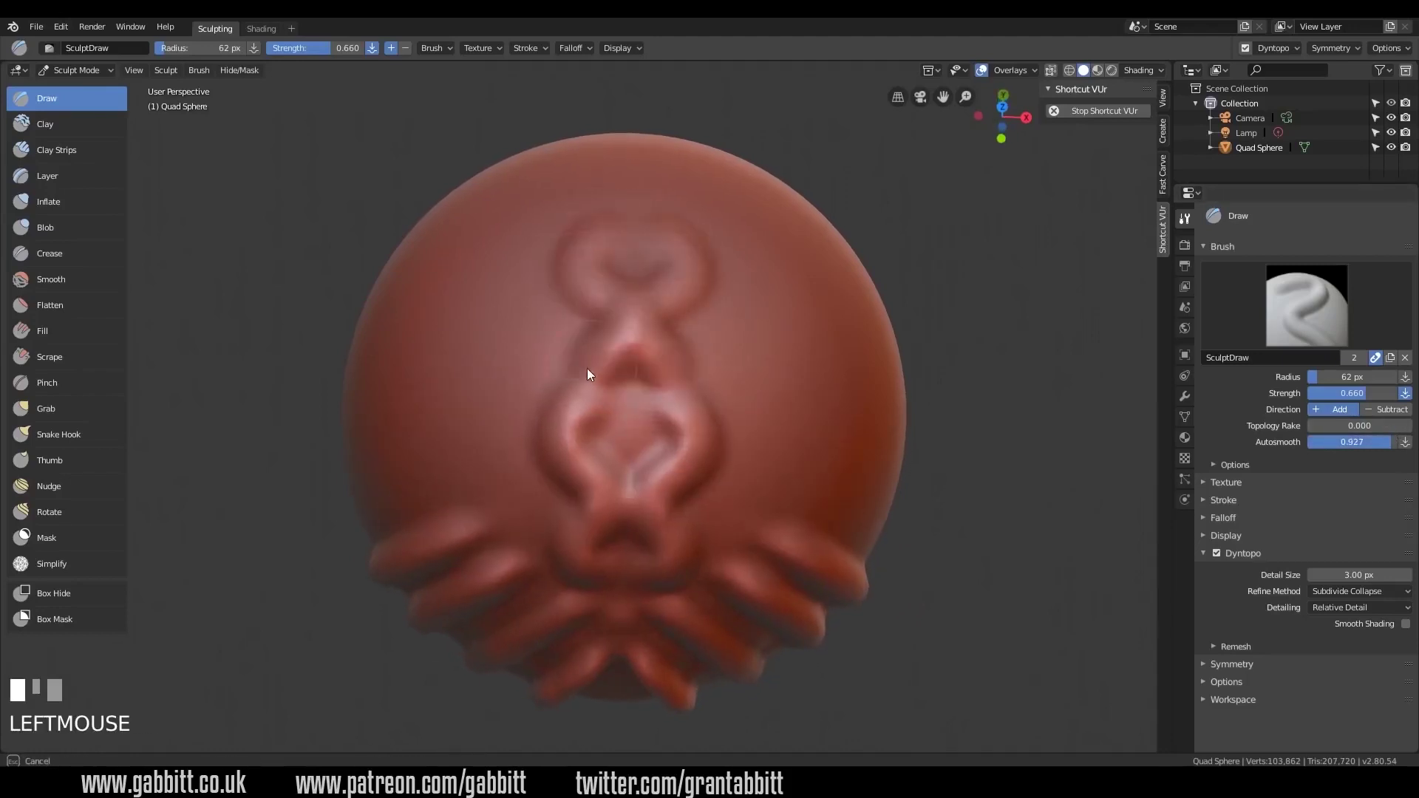
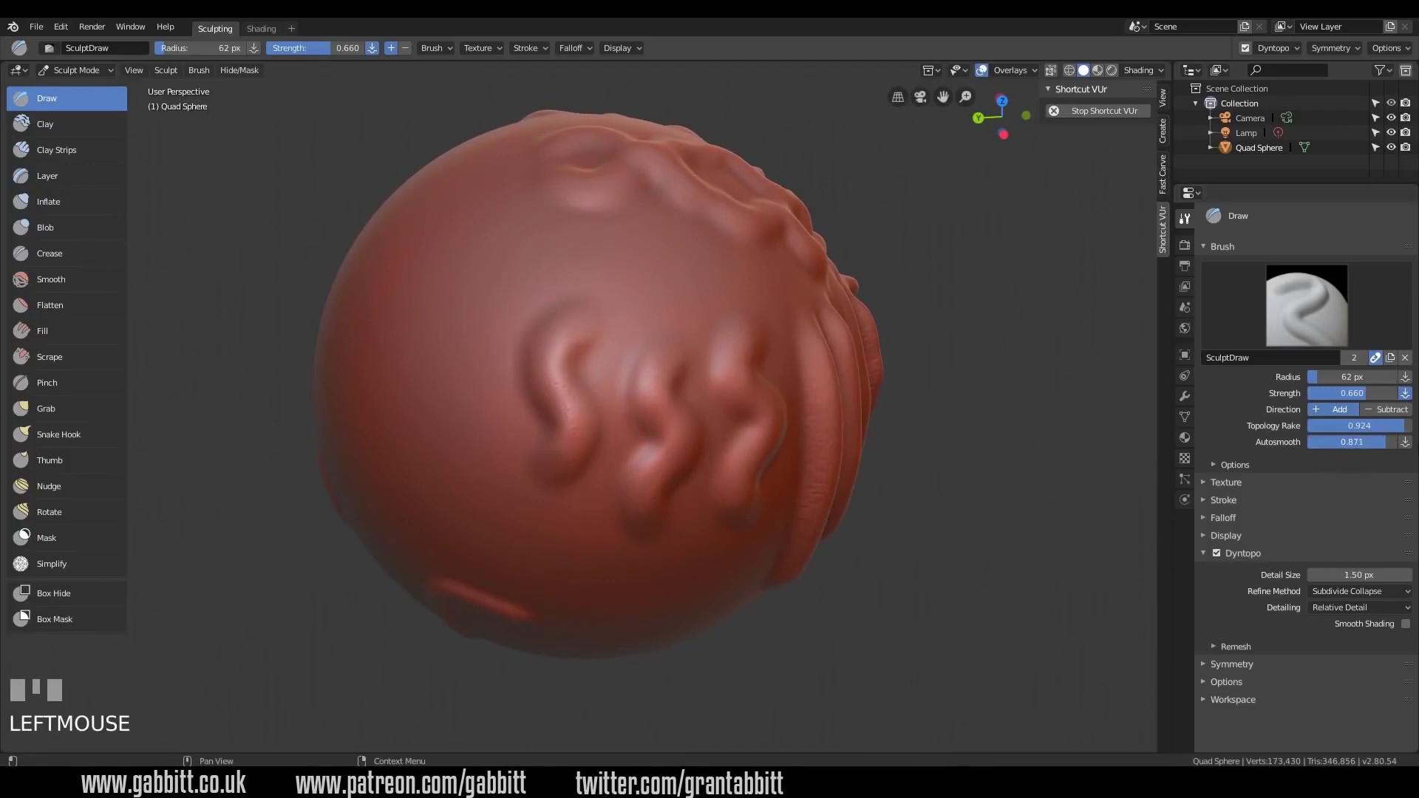
# - Switch to the Crease brush and sharpen the groove along the first wavy stroke
pyautogui.middleClick(568, 315)
pyautogui.click(537, 322)
pyautogui.moveTo(725, 498); pyautogui.dragTo(65, 256)
pyautogui.click(65, 256)
pyautogui.middleClick(629, 361)
# - Crease along the remaining wavy strokes to sharpen their edges
pyautogui.moveTo(552, 361); pyautogui.dragTo(637, 464)
pyautogui.moveTo(637, 464); pyautogui.dragTo(521, 287)
pyautogui.moveTo(521, 288); pyautogui.dragTo(716, 441)
pyautogui.moveTo(716, 441); pyautogui.dragTo(574, 210)
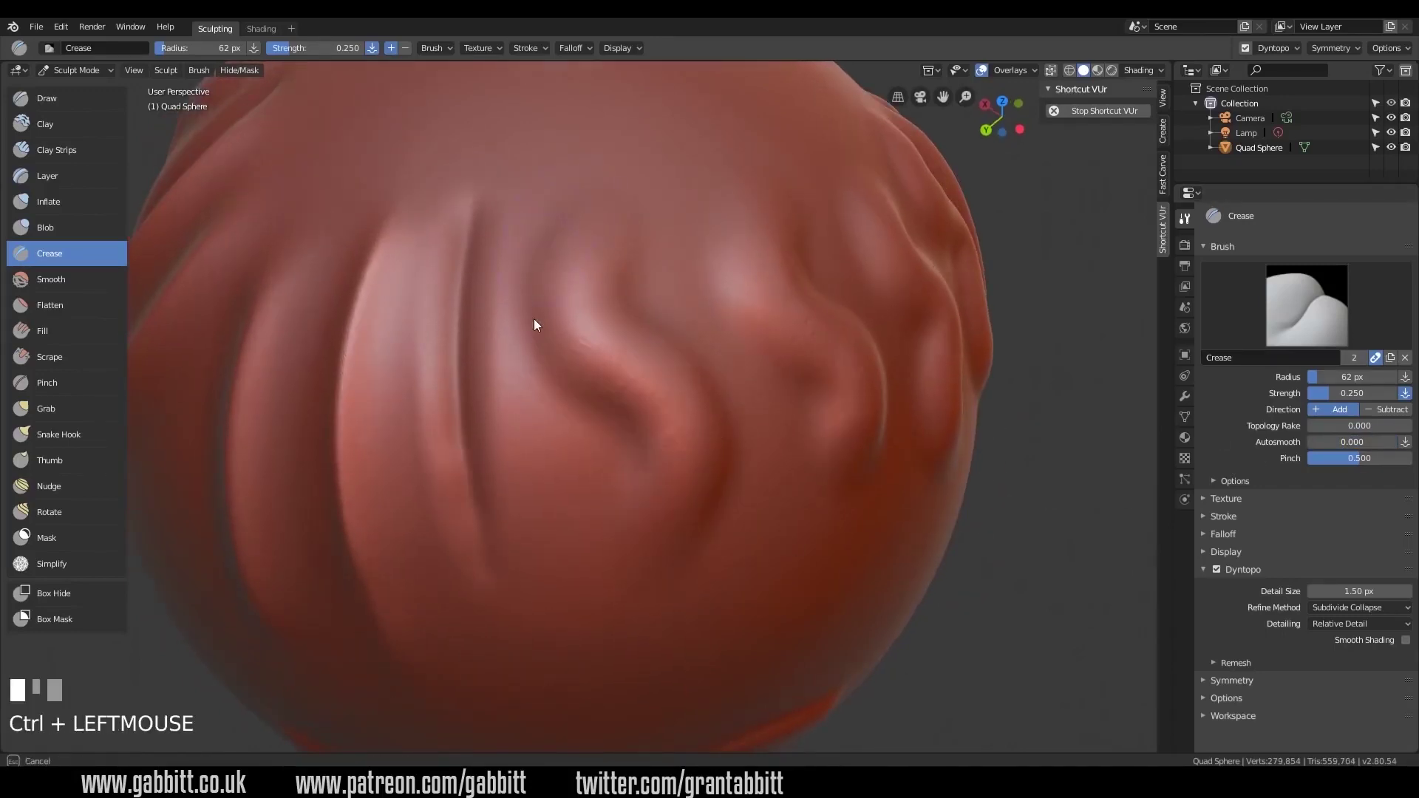